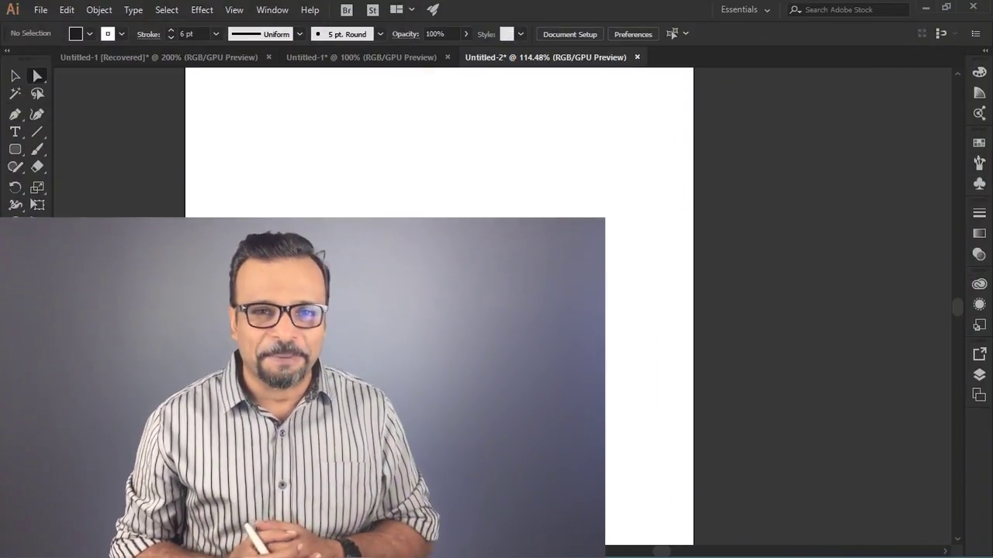
Draw a tall narrow rounded rectangle strip and make it solid black by swapping fill and stroke.
click(429, 301)
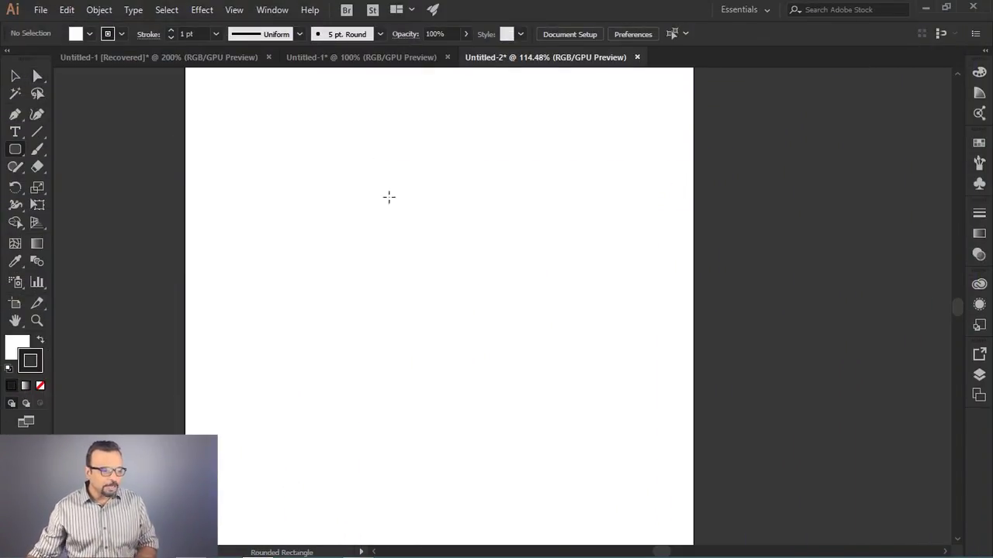
drag(14, 157, 20, 78)
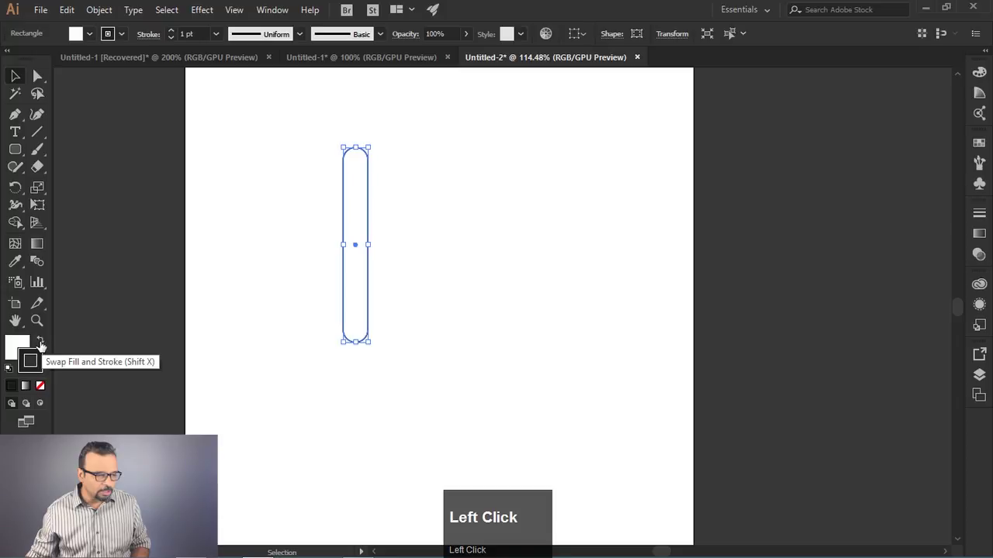
click(43, 348)
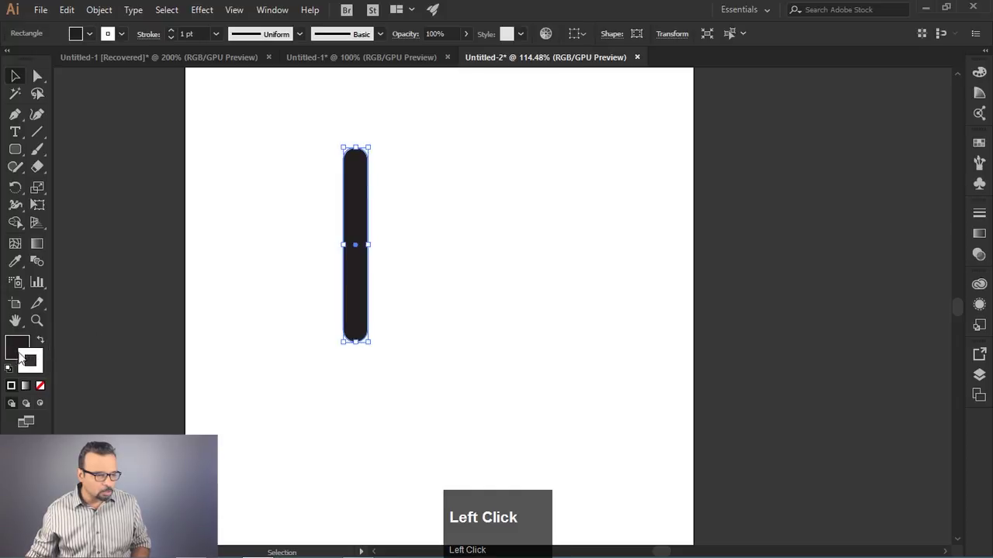
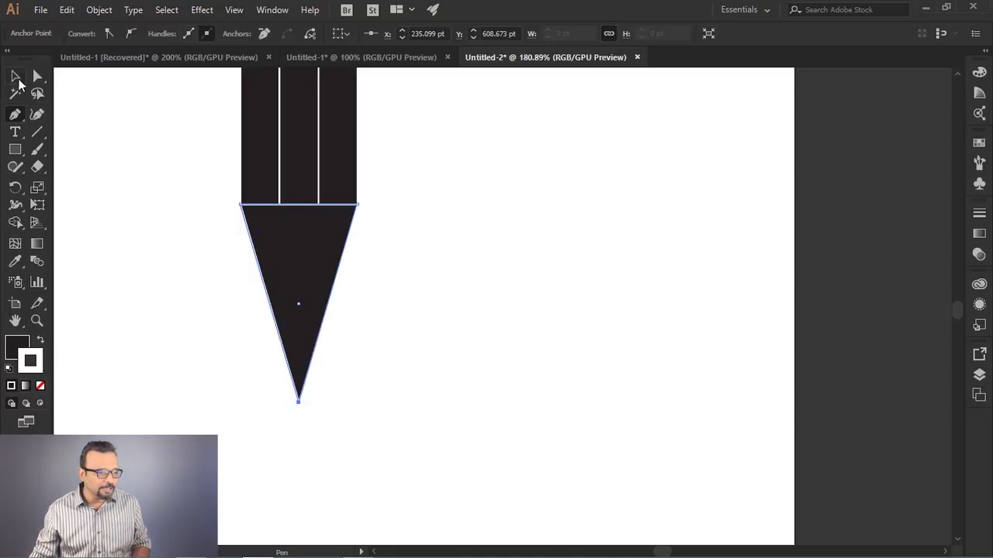
Send the triangular tip behind the strips via Arrange, then deselect it.
click(17, 81)
right_click(289, 250)
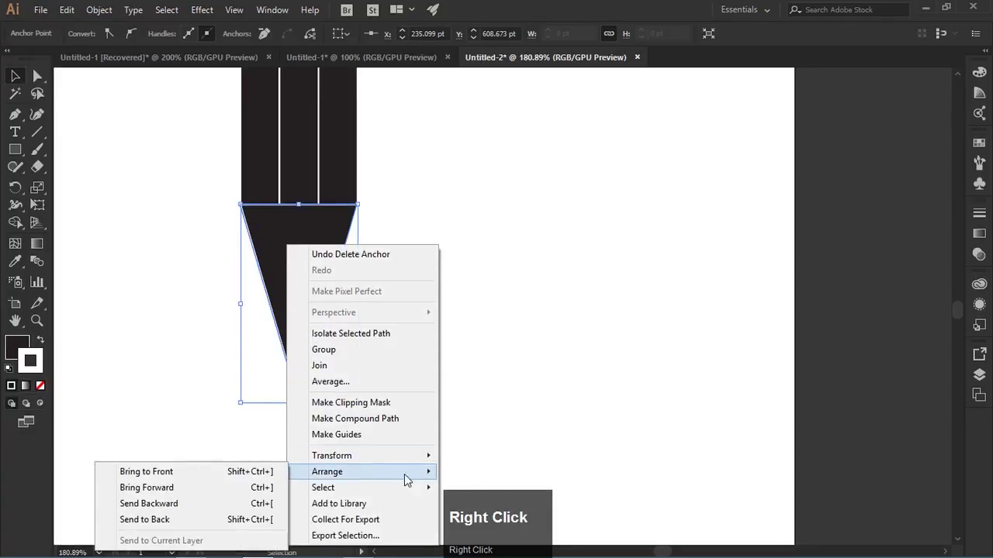
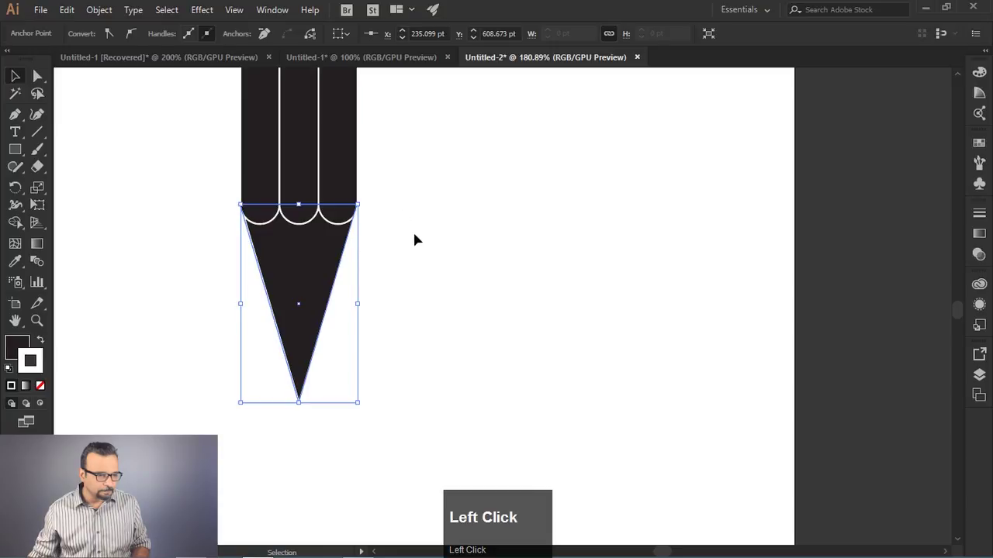
key(space)
click(406, 173)
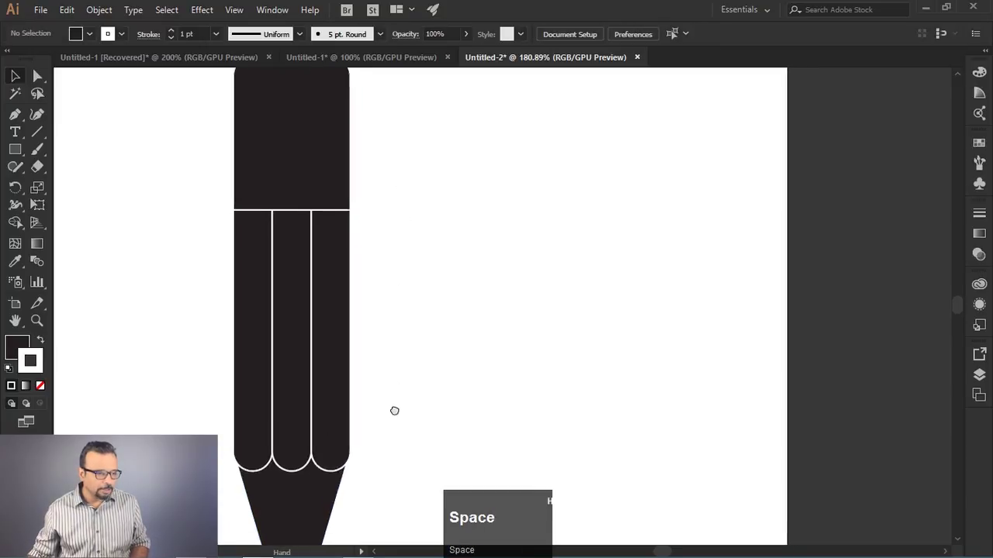
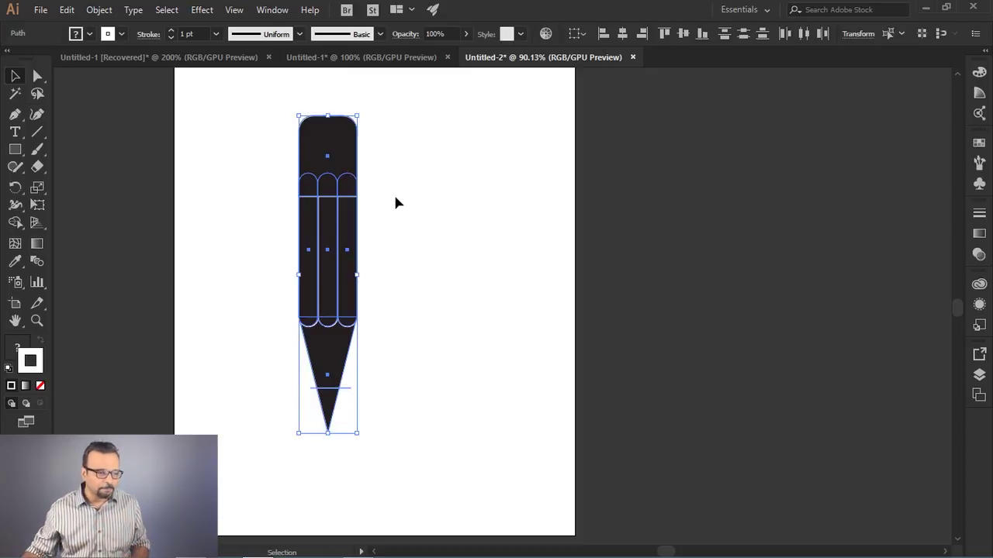
Show the Transform panel from the Window menu with the pencil zoomed in.
key(Tab)
click(280, 11)
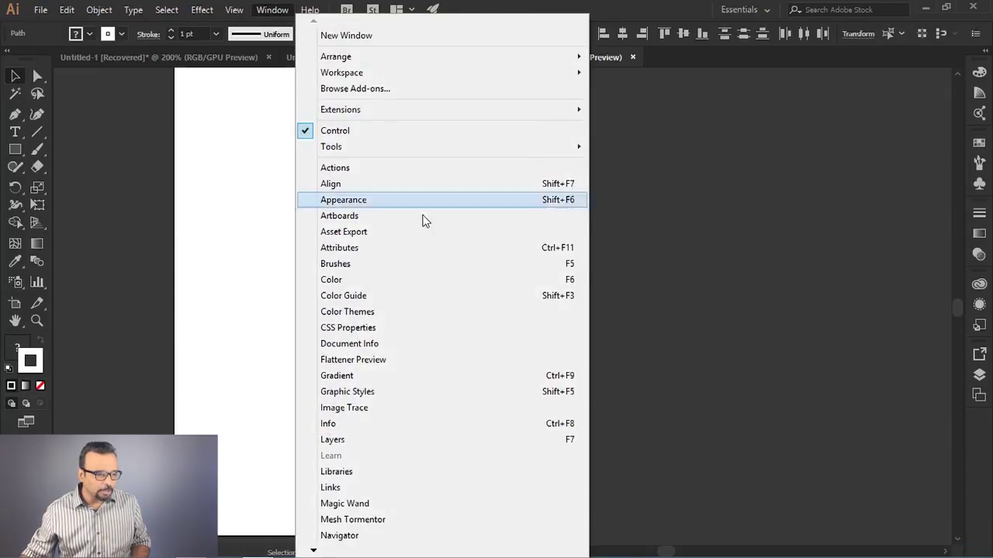
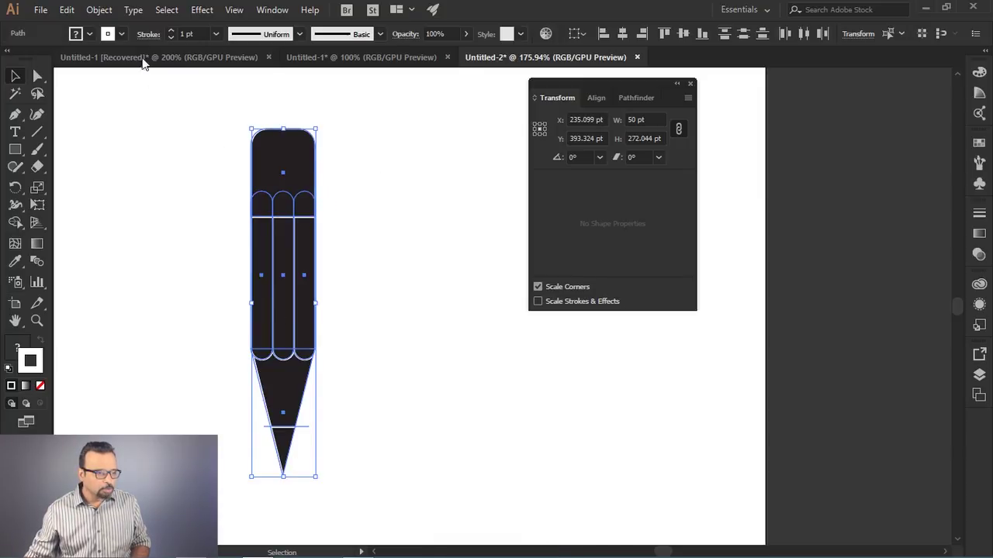
Apply a 6 pt stroke weight to all pencil pieces and select them all.
click(220, 39)
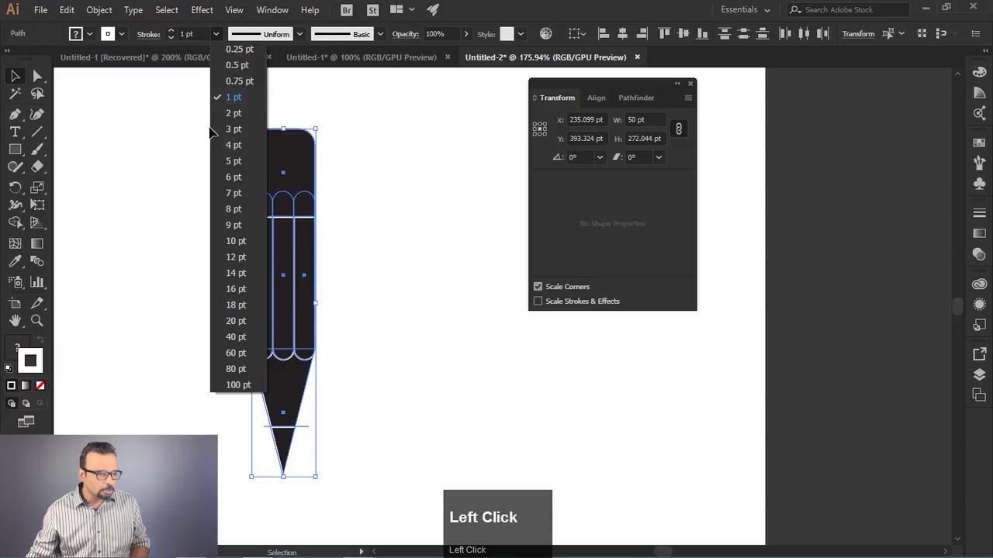
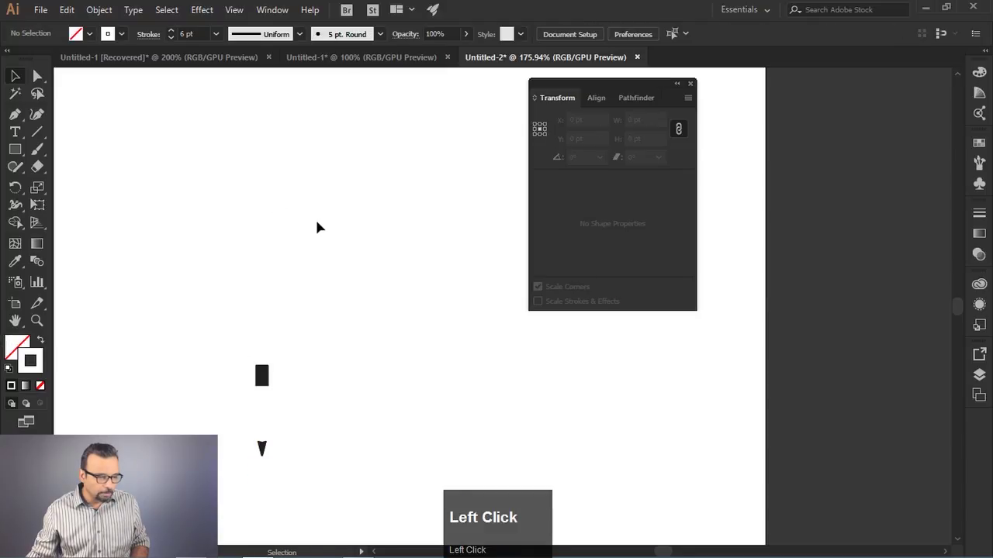
key(ctrl+z)
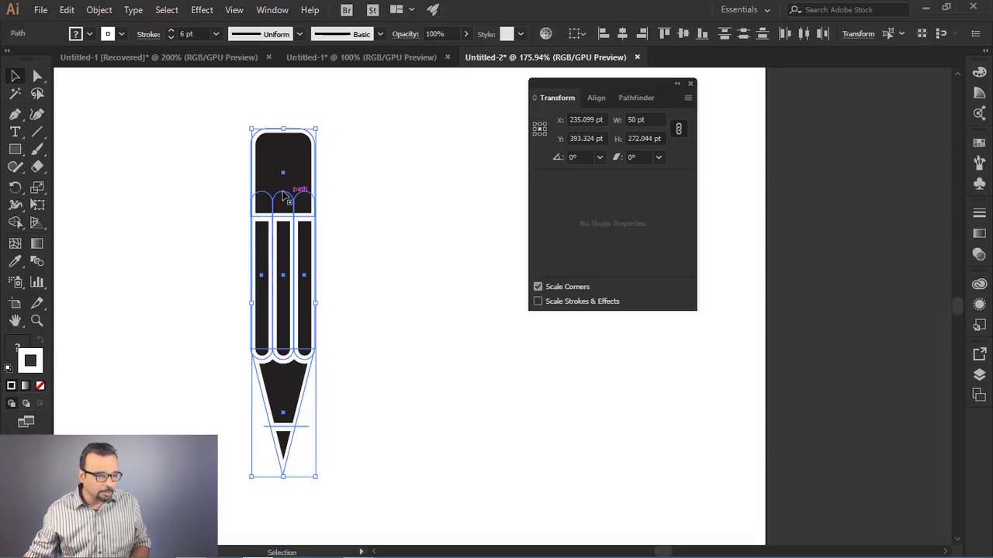
Expand the strokes into shapes and merge the overlapping pieces with Pathfinder.
click(101, 11)
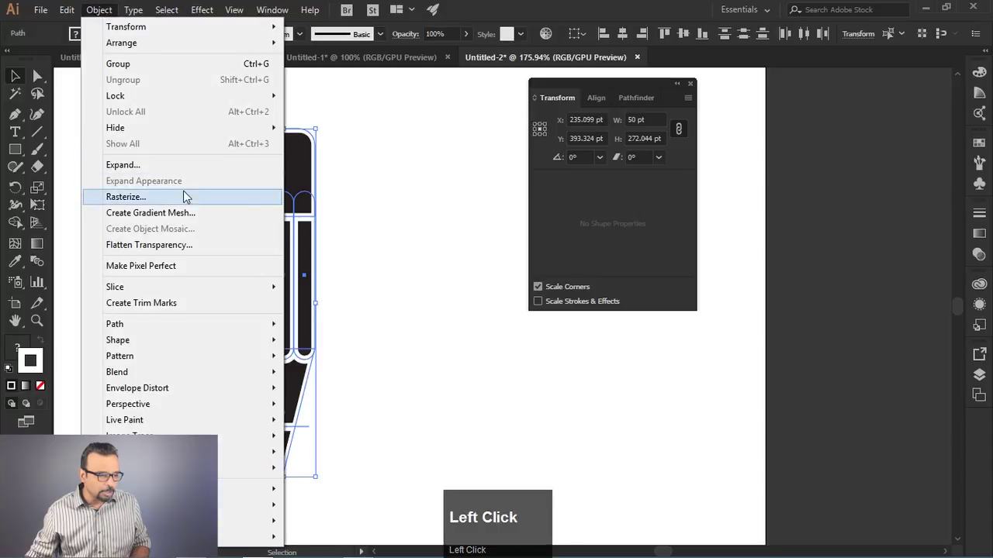
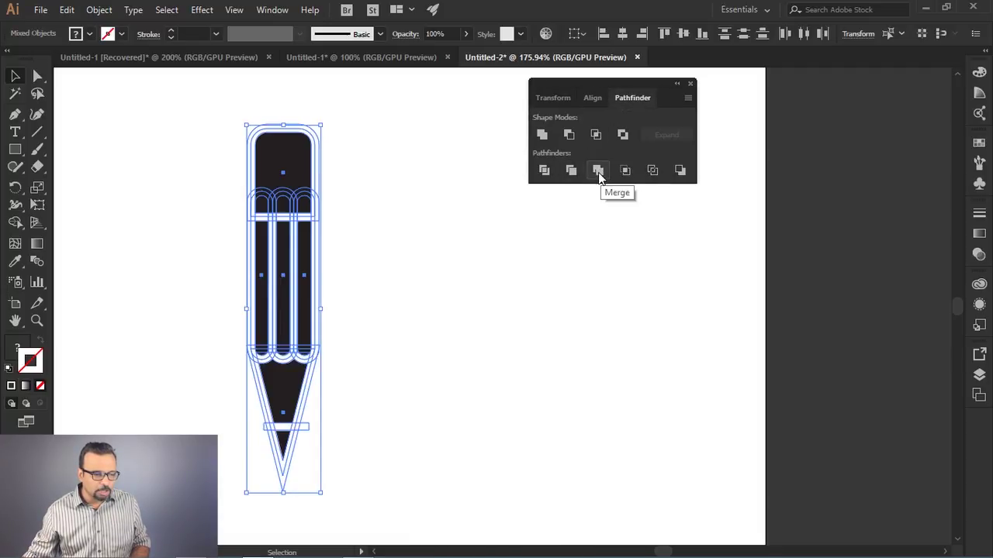
click(605, 178)
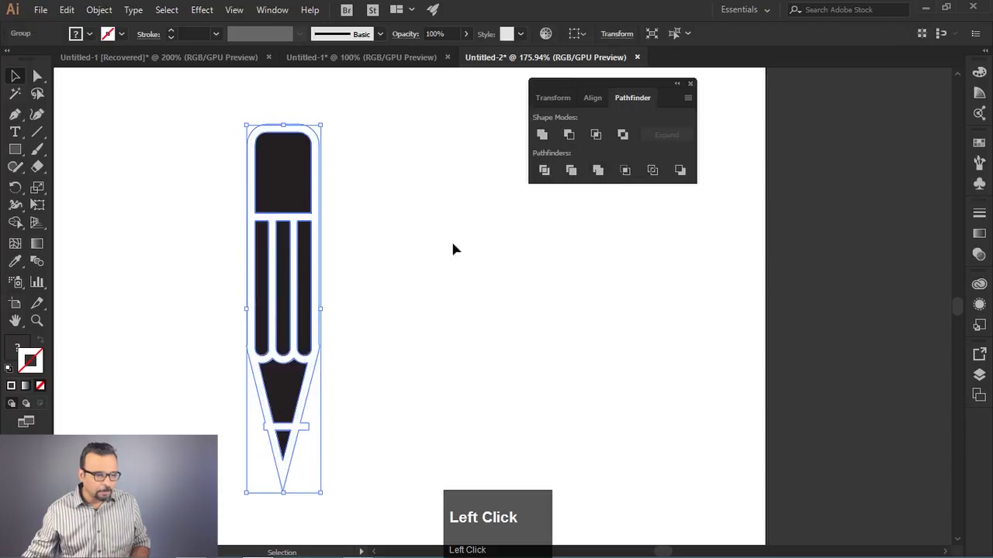
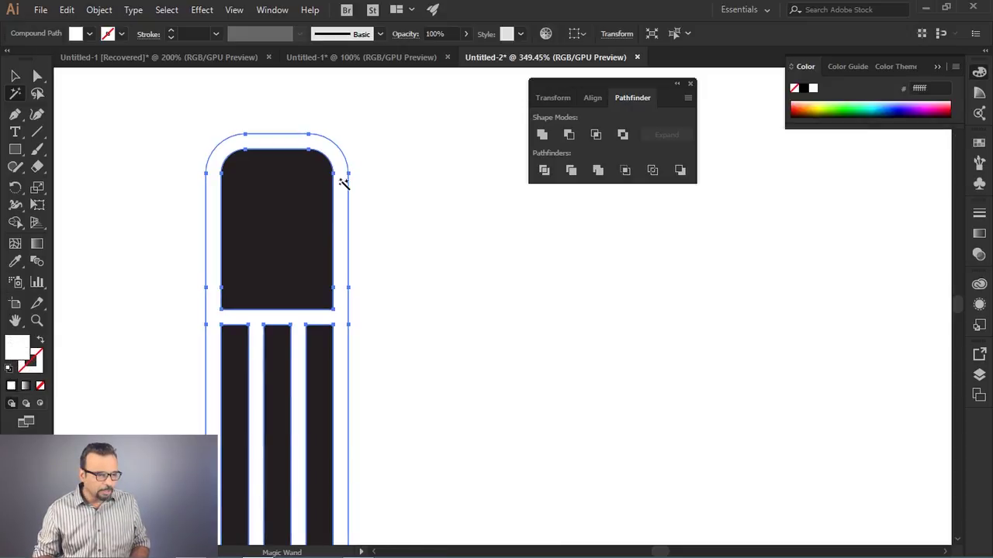
Delete the white outline compound path, leaving the solid black pencil, and pan the view.
key(Delete)
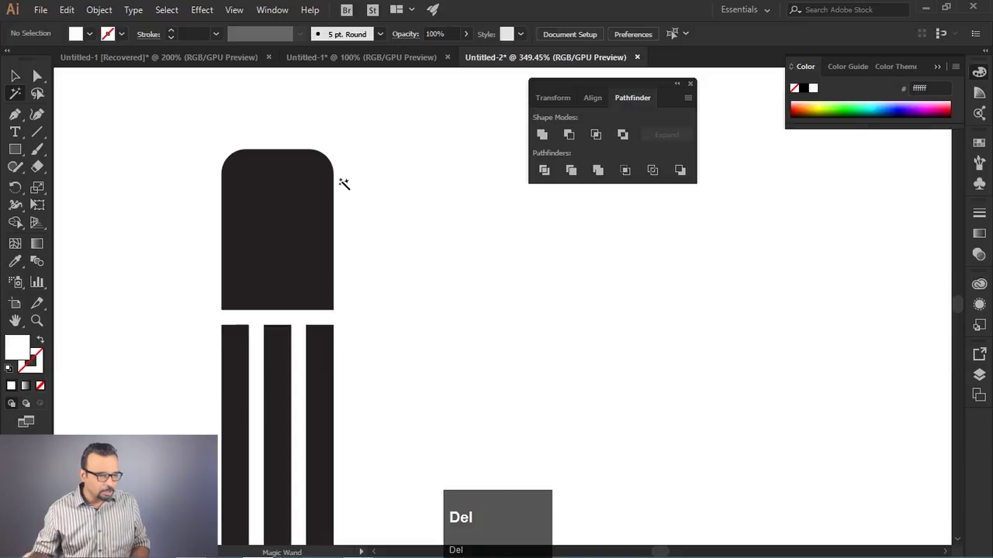
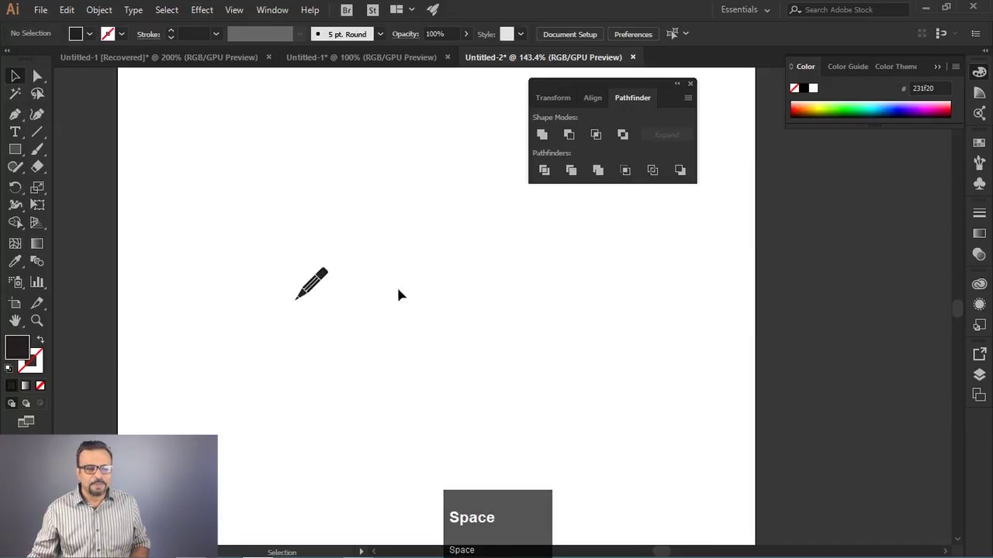
drag(372, 237, 362, 293)
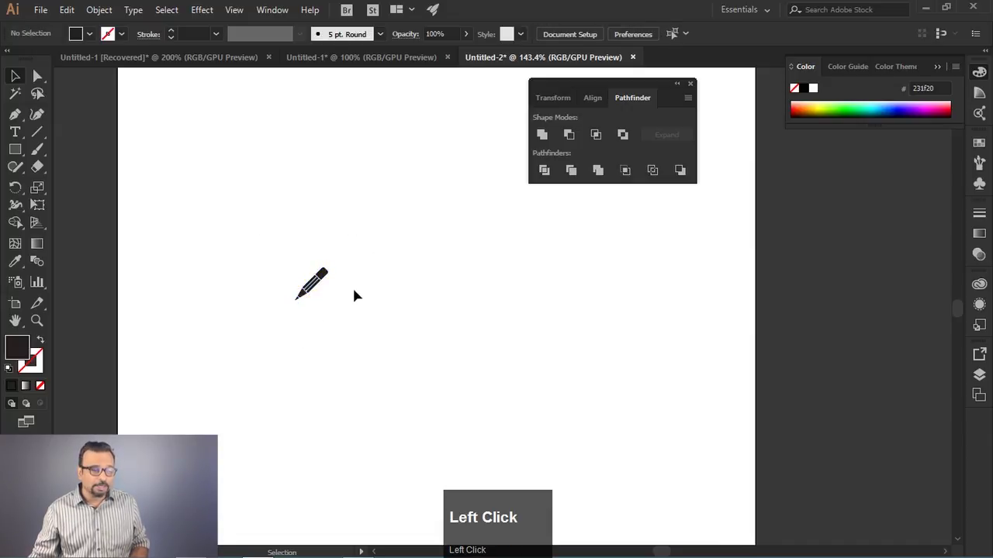